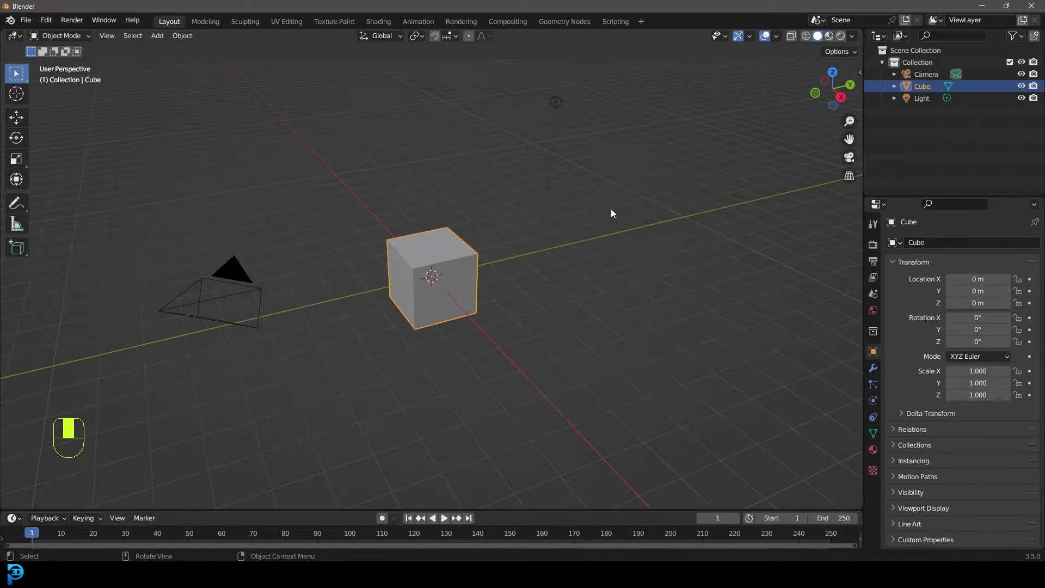
Select everything and delete the default cube, camera and light.
{"action": "key", "text": "a"}
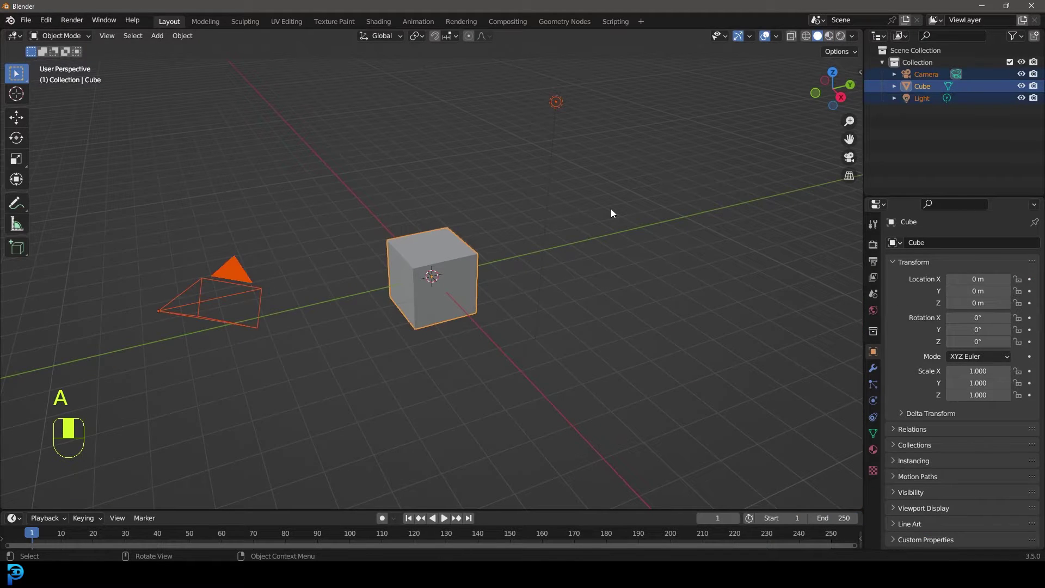
{"action": "key", "text": "Delete"}
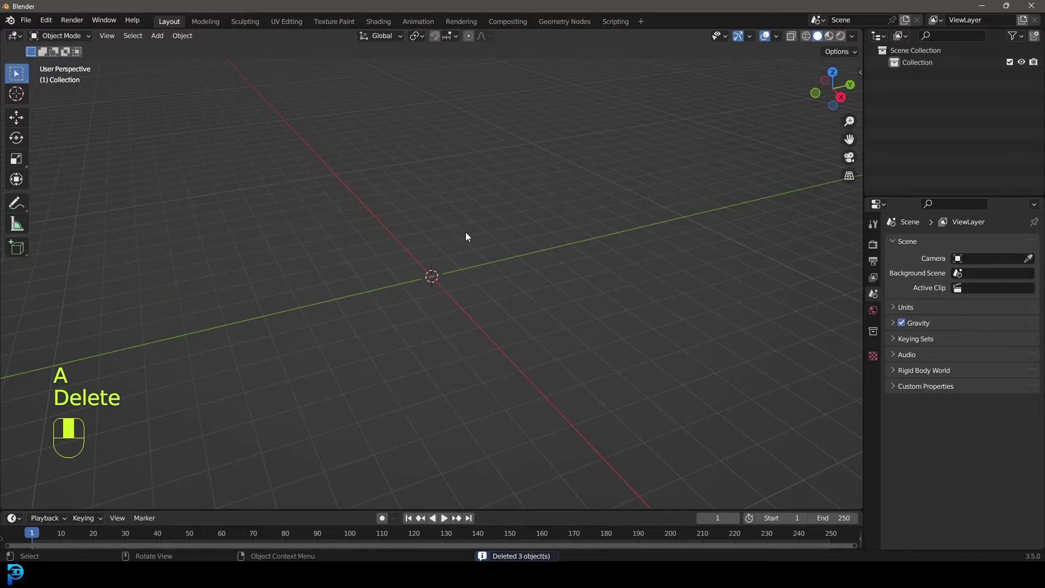
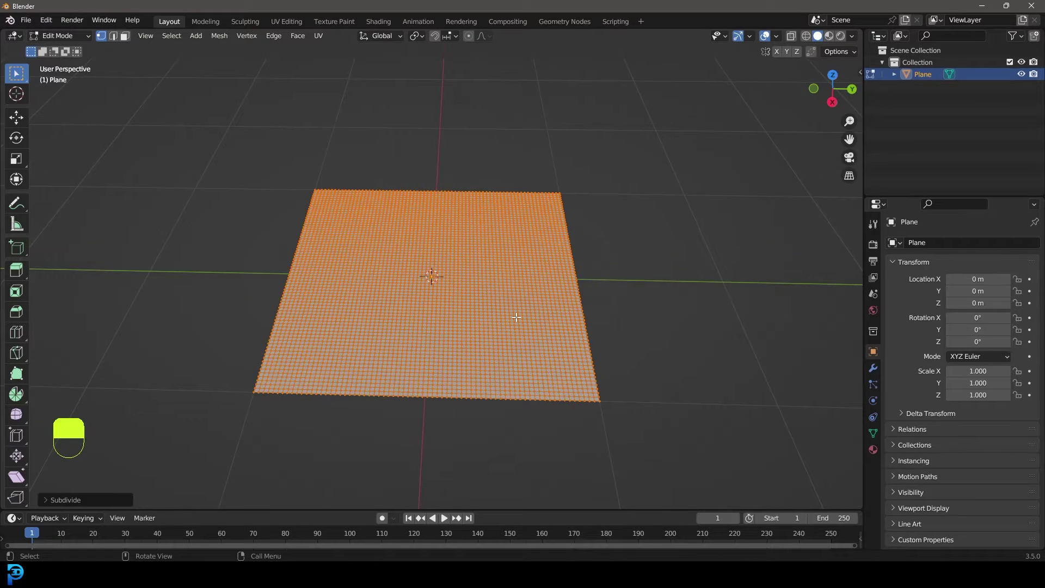
View the subdivided plane straight down from the top.
{"action": "key", "text": "KP_7"}
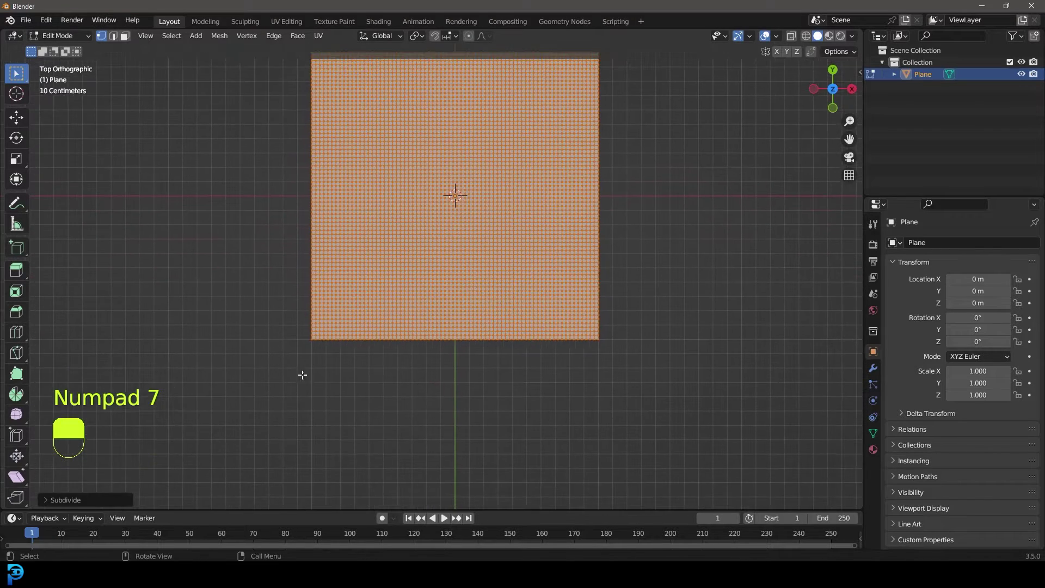
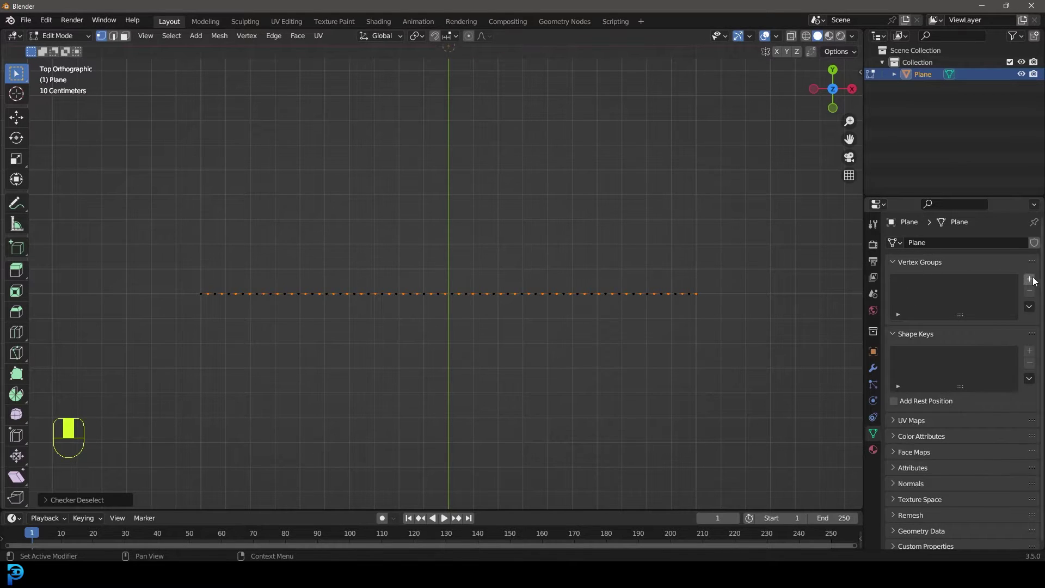
Delete all but one row of the grid's vertices and reselect the remaining row.
{"action": "left_click_drag", "start_coordinate": [1033, 280], "coordinate": [388, 352]}
{"action": "key", "text": "alt+a"}
{"action": "key", "text": "x"}
{"action": "left_click_drag", "start_coordinate": [388, 352], "coordinate": [505, 336]}
{"action": "key", "text": "a"}
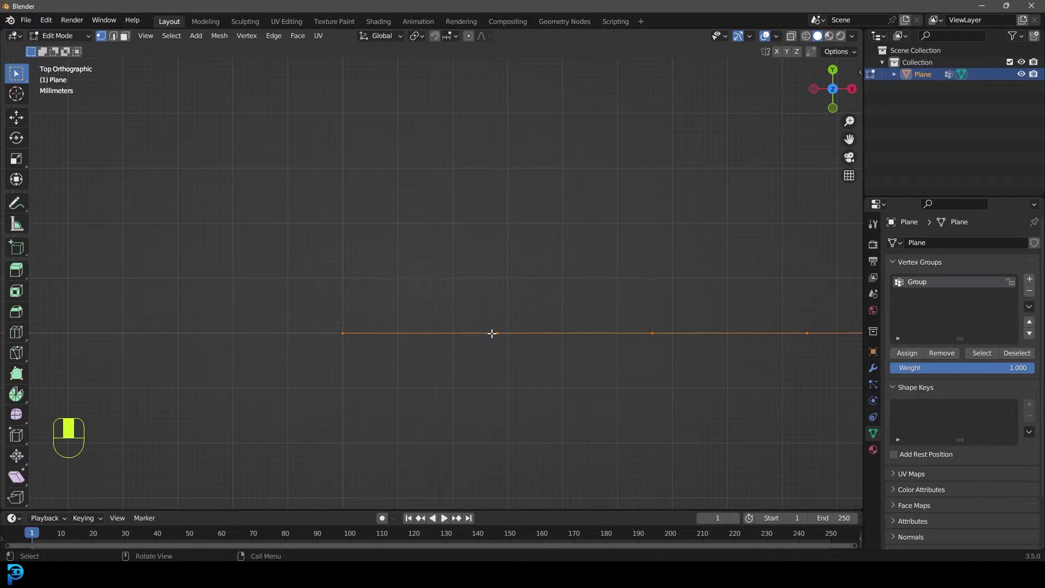
Duplicate the vertex row and shift it to form a second staggered row.
{"action": "key", "text": "shift+d"}
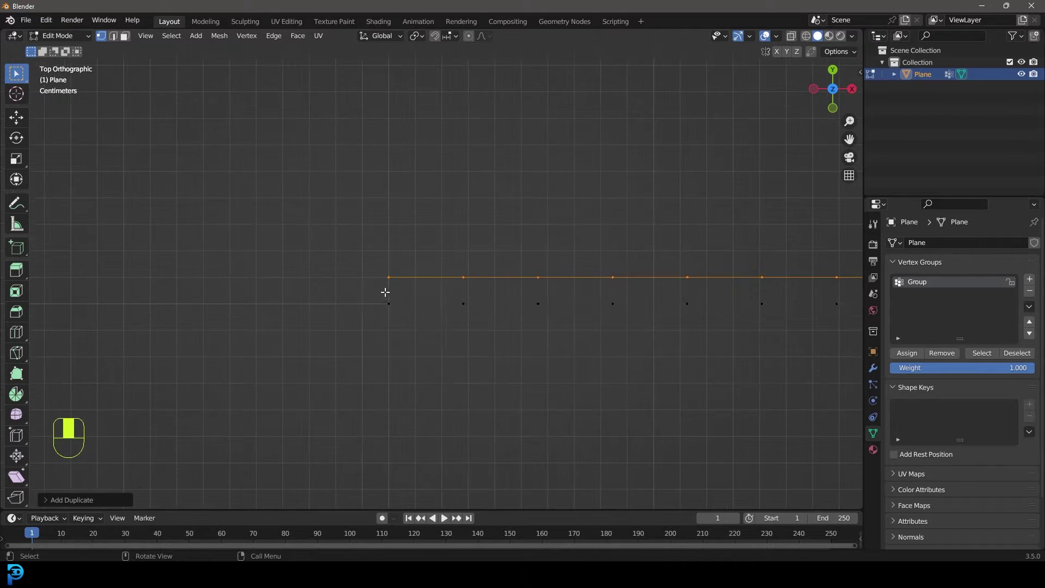
{"action": "key", "text": "g"}
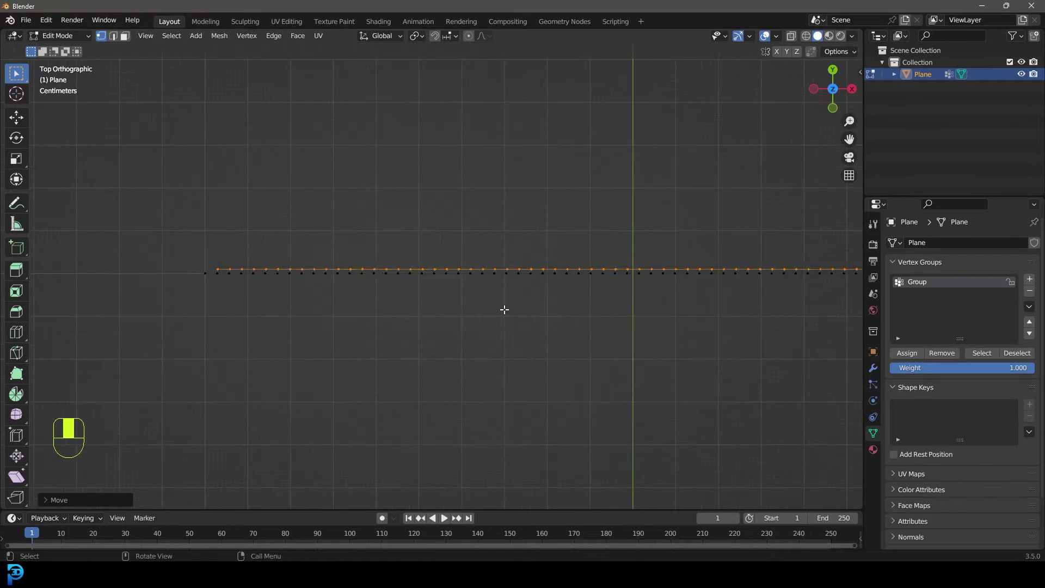
{"action": "key", "text": "alt+a"}
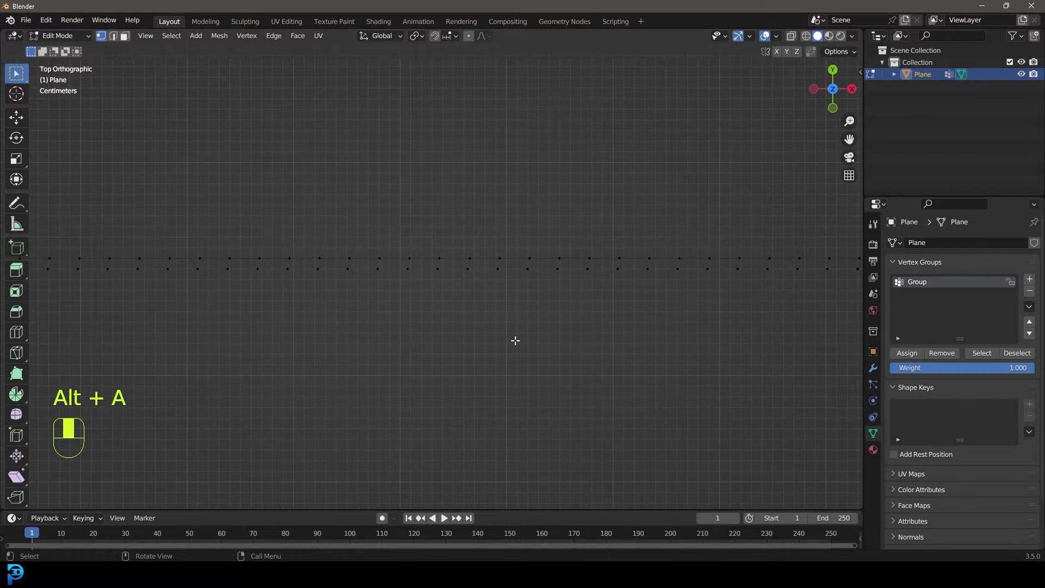
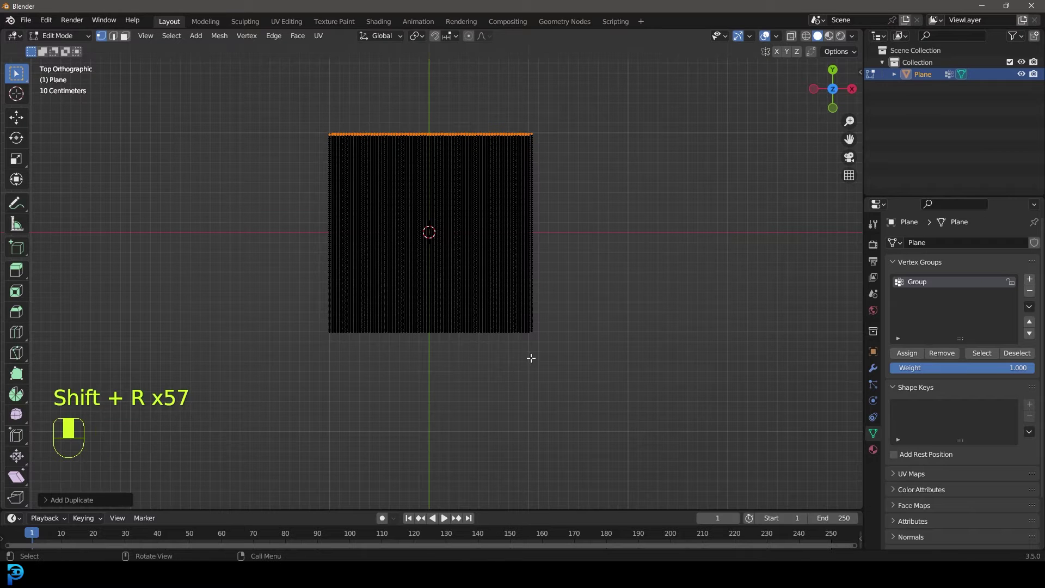
Select every vertex of the staggered grid before adding the Cast modifier.
{"action": "key", "text": "a"}
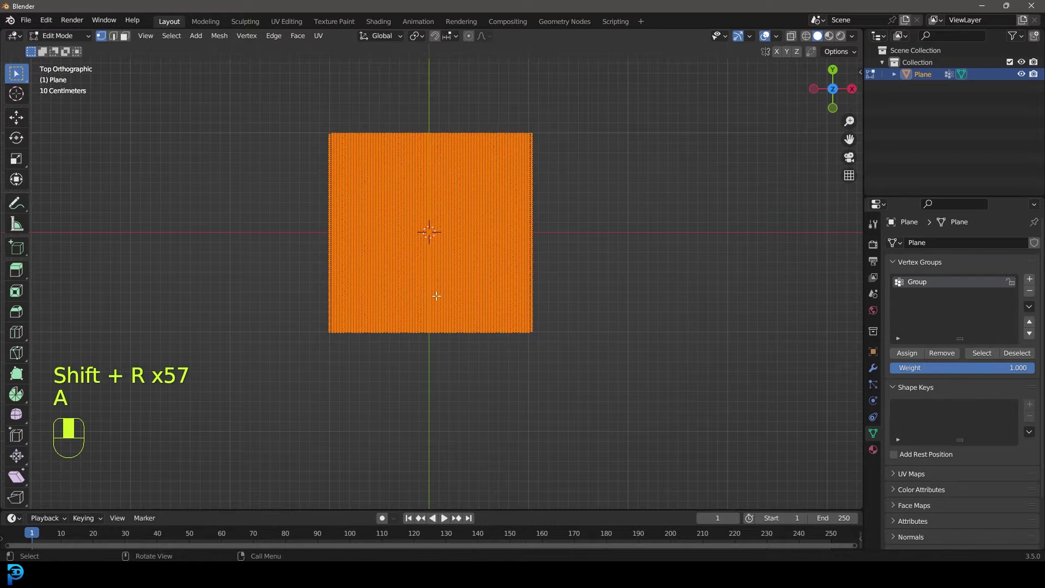
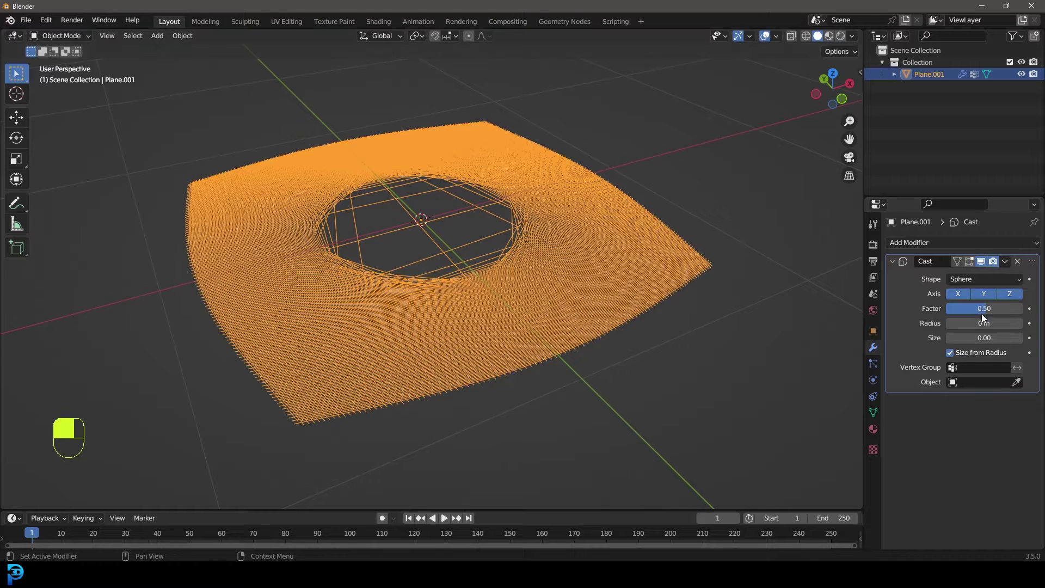
Return to editing the Plane.001 grid's vertices after the Sphere Cast at 0.50.
{"action": "key", "text": "Tab"}
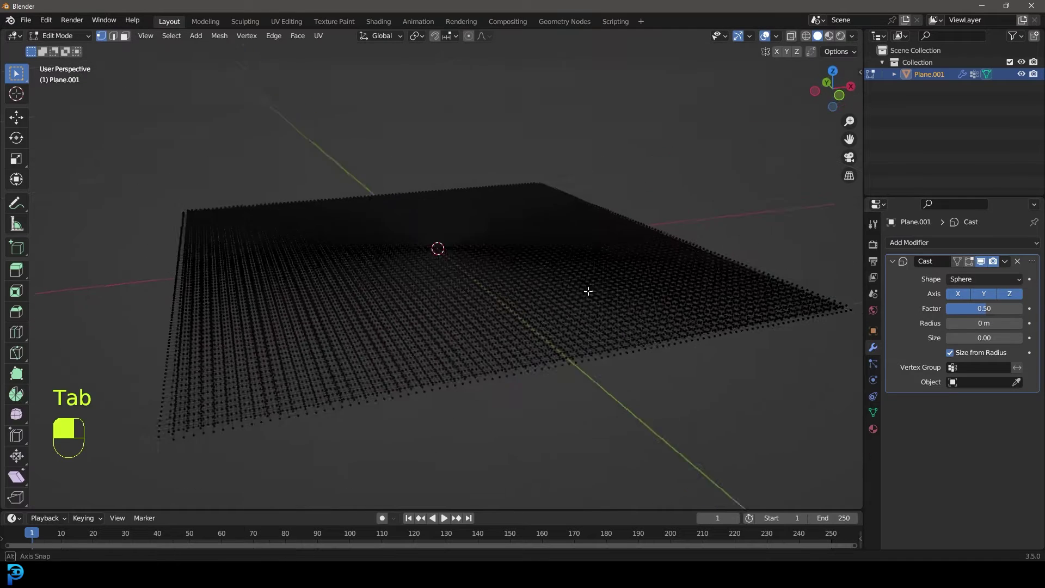
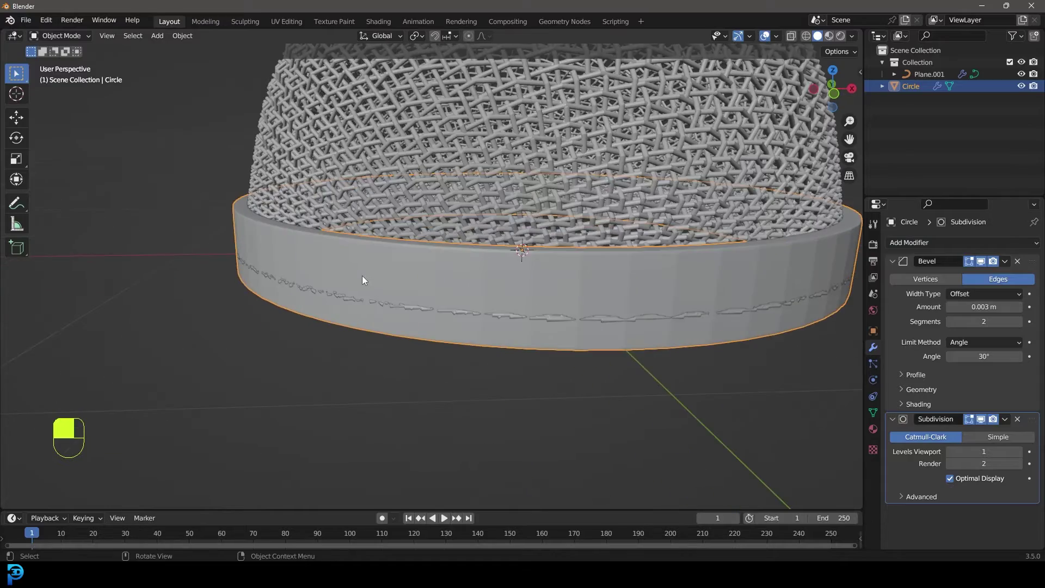
In front view, delete the points along the grille's lower edge.
{"action": "key", "text": "Tab"}
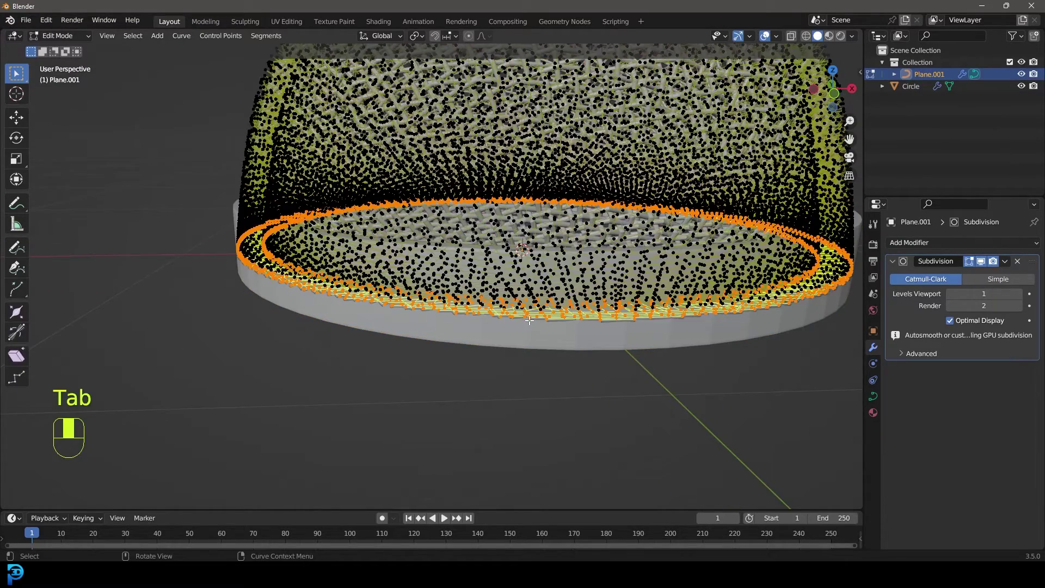
{"action": "key", "text": "KP_1"}
{"action": "key", "text": "z"}
{"action": "key", "text": "x"}
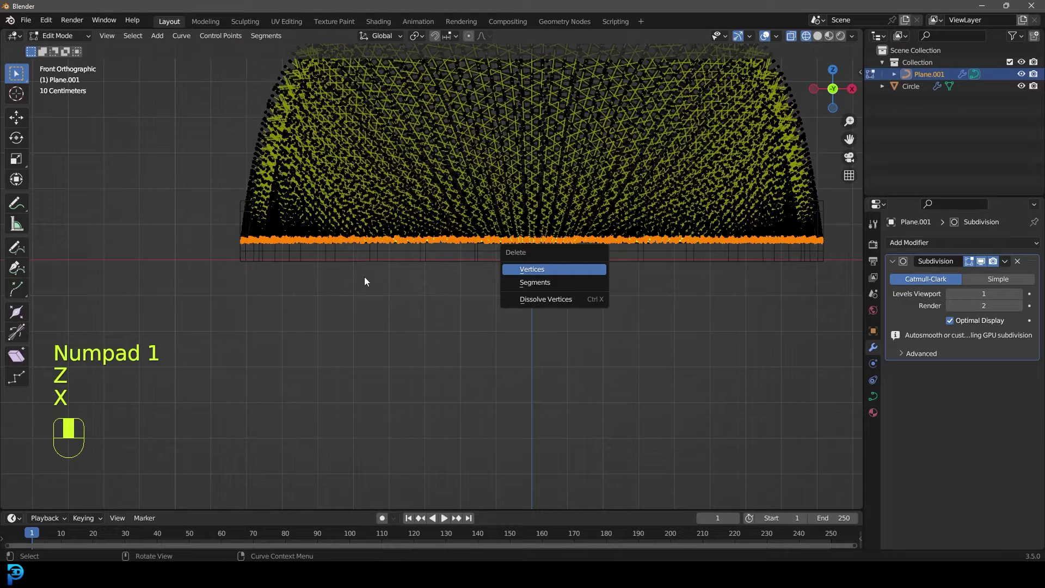
{"action": "left_click_drag", "start_coordinate": [413, 282], "coordinate": [474, 40]}
Shrink the grille's bottom rim slightly with proportional falloff and leave edit mode.
{"action": "key", "text": "s"}
{"action": "key", "text": "s"}
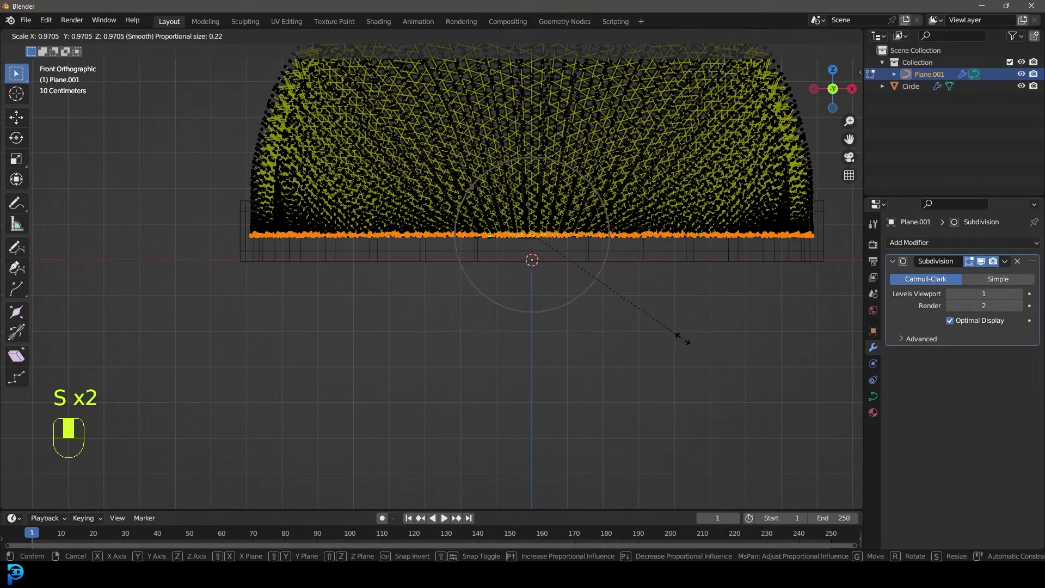
{"action": "key", "text": "Tab"}
{"action": "key", "text": "z"}
{"action": "key", "text": "alt+a"}
Add a middle edge loop to the ring band and bevel it into a wider strip.
{"action": "key", "text": "Tab"}
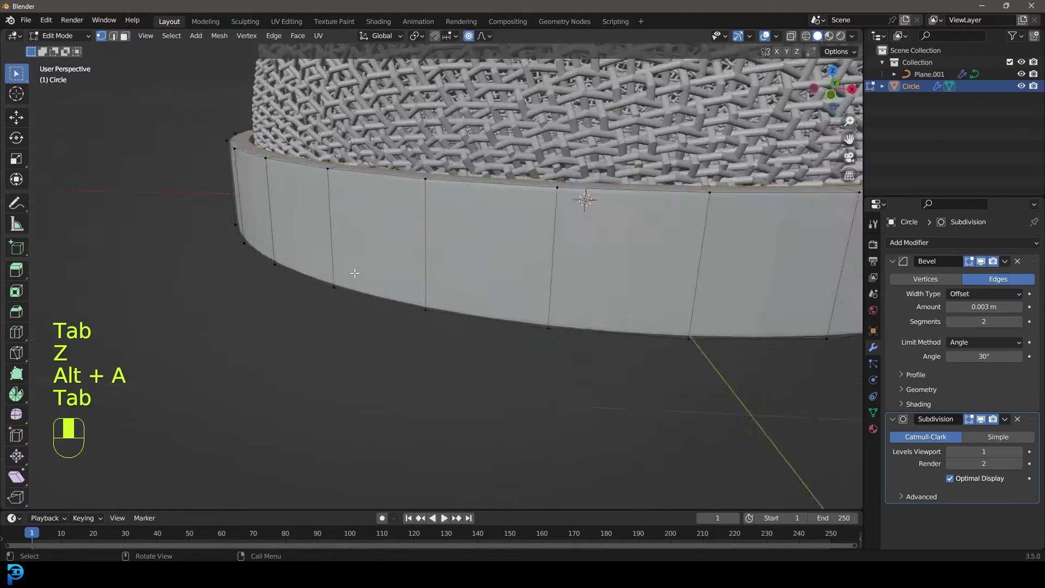
{"action": "key", "text": "ctrl+r"}
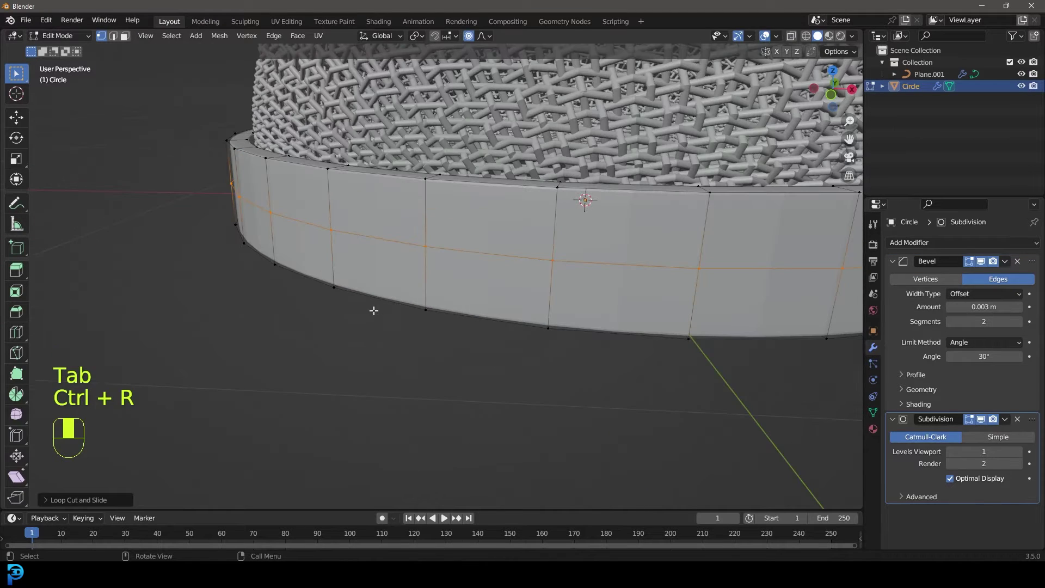
{"action": "key", "text": "s"}
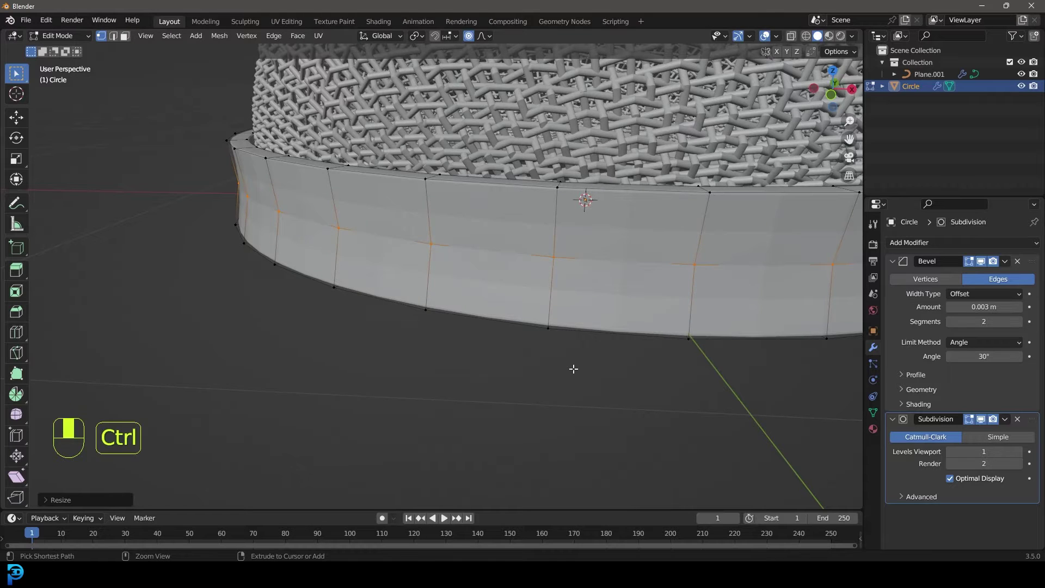
{"action": "key", "text": "ctrl+b"}
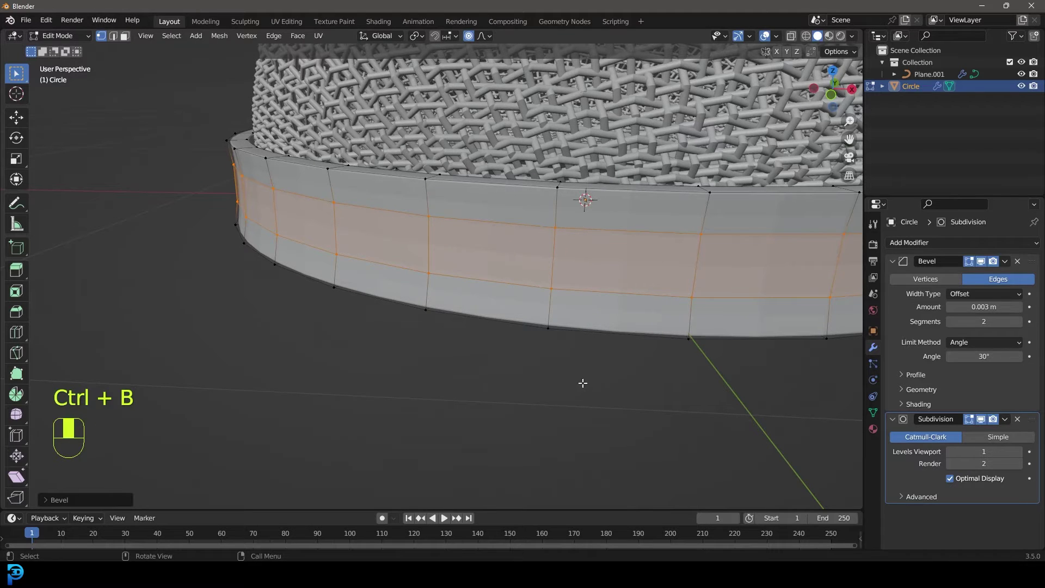
{"action": "key", "text": "Tab"}
Add another loop and push it inward to form a subtle groove around the band.
{"action": "left_click_drag", "start_coordinate": [515, 258], "coordinate": [179, 257]}
{"action": "key", "text": "Tab"}
{"action": "key", "text": "ctrl+r"}
{"action": "key", "text": "alt+s"}
{"action": "key", "text": "Tab"}
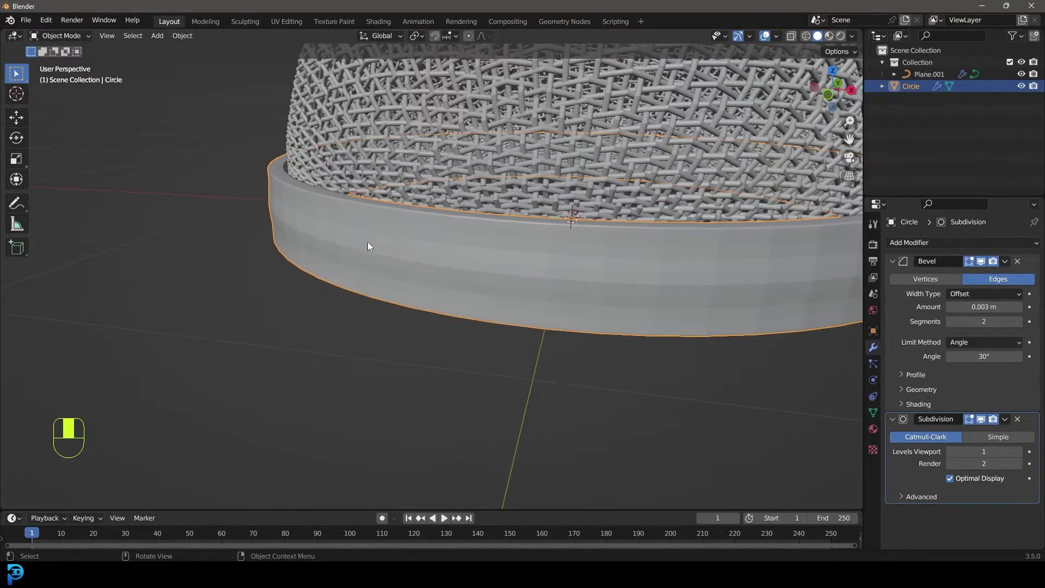
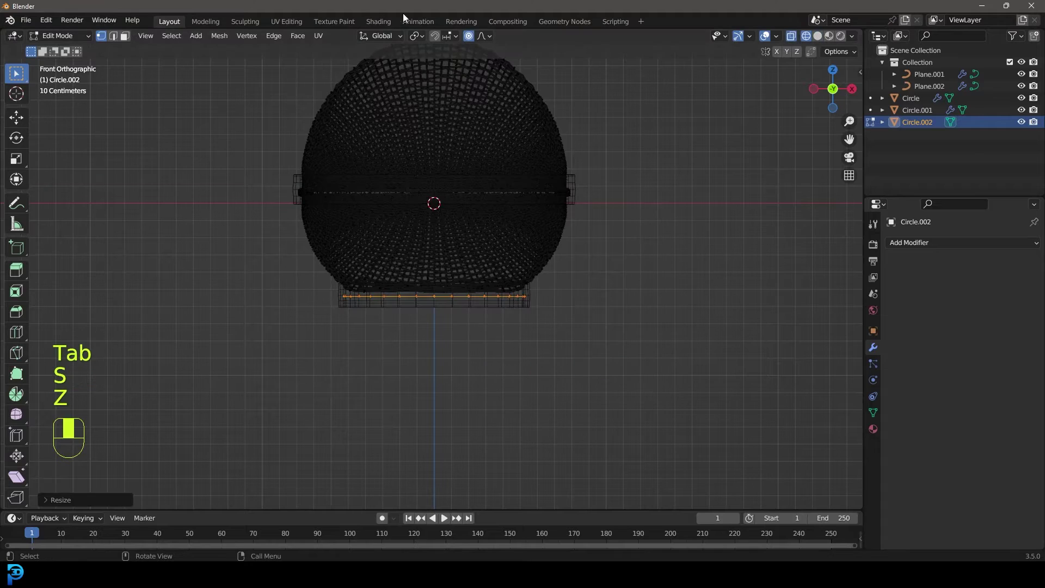
Extrude the circle downward twice into a tapered handle and inset its grooves.
{"action": "left_click", "coordinate": [471, 38]}
{"action": "key", "text": "e"}
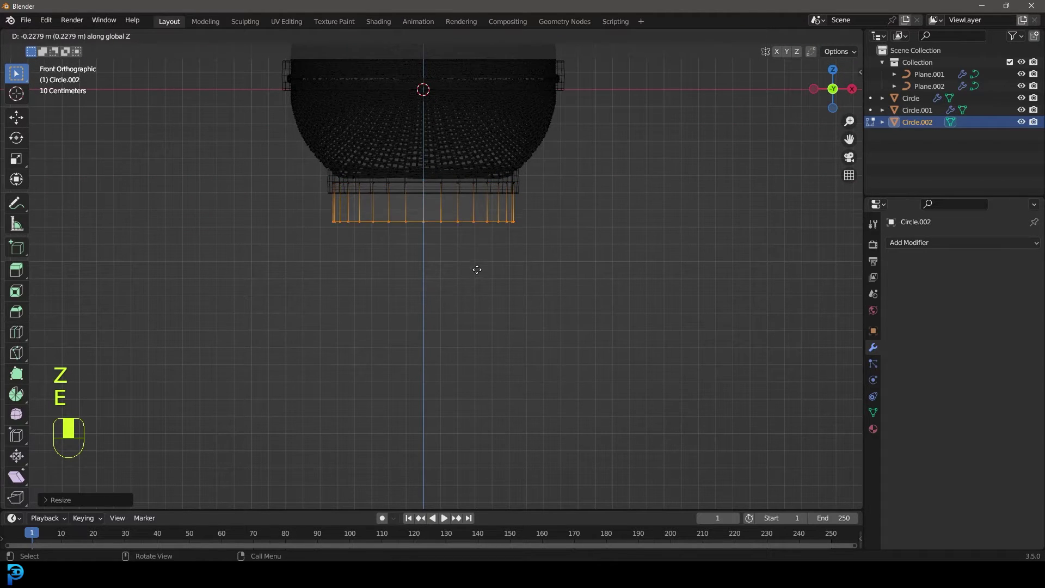
{"action": "key", "text": "e"}
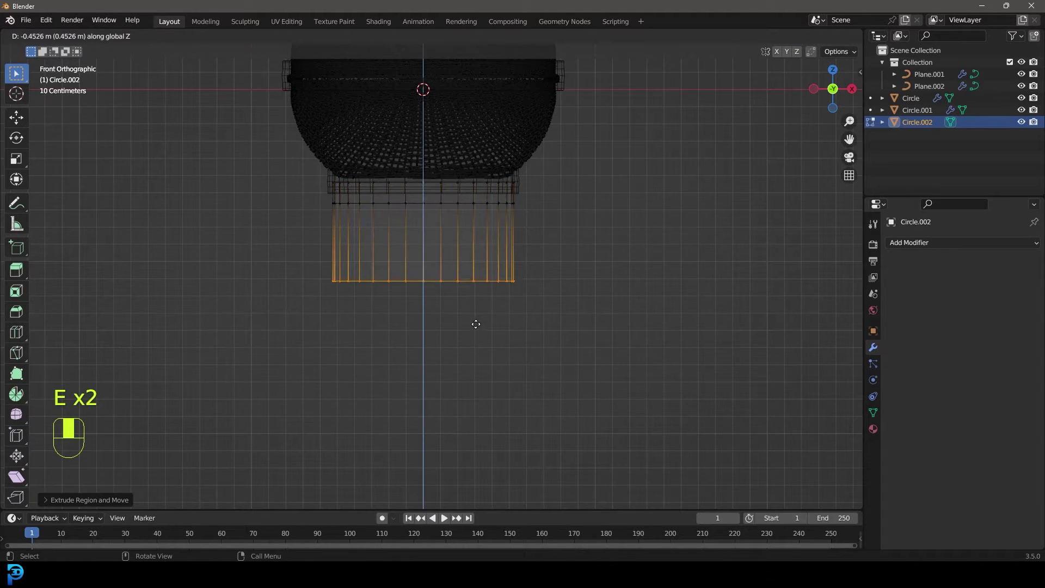
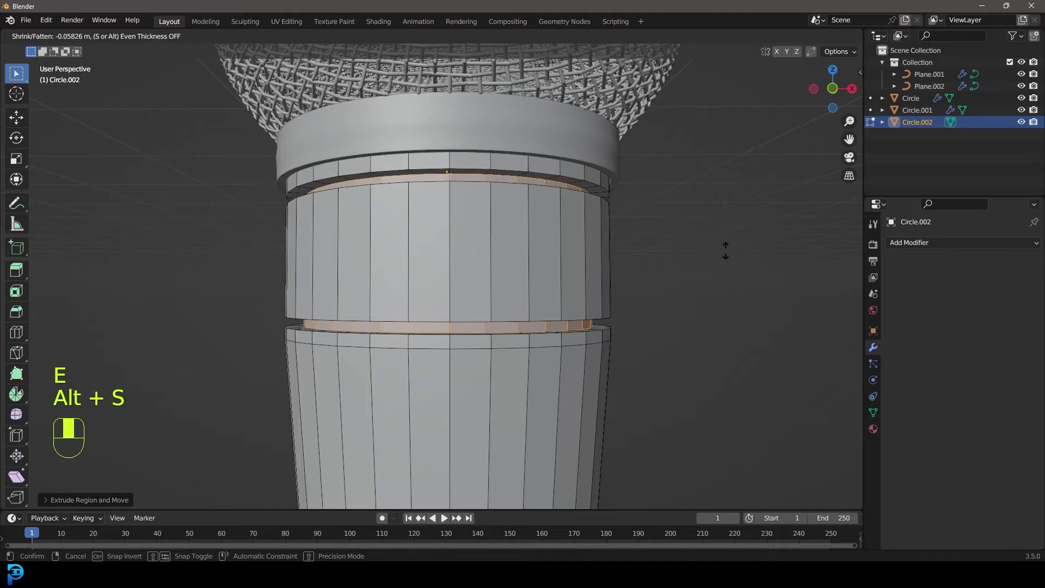
{"action": "key", "text": "alt+a"}
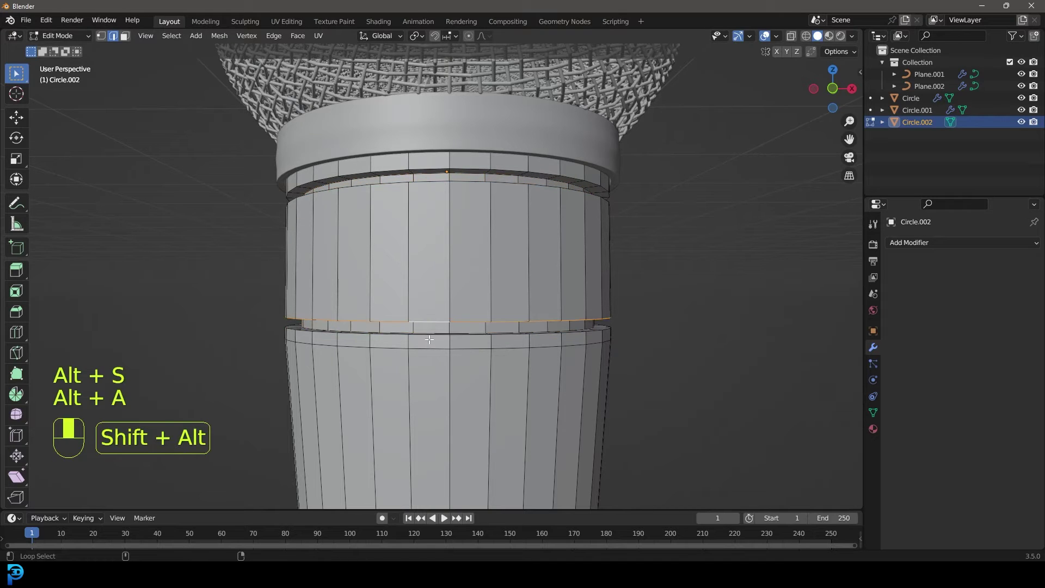
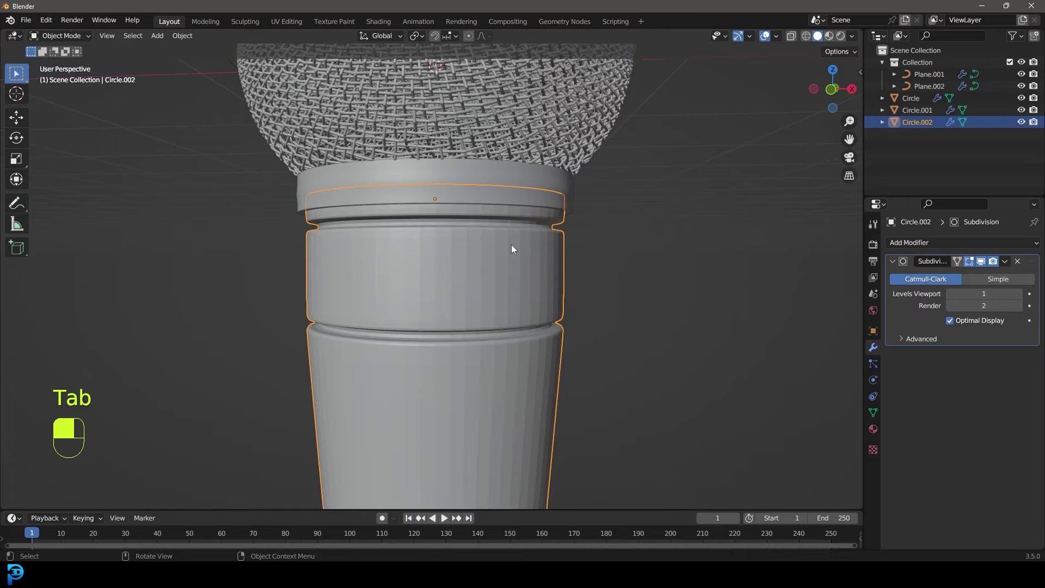
Pull back to a front view of the whole microphone and bring up the Add menu.
{"action": "left_click_drag", "start_coordinate": [463, 275], "coordinate": [490, 149]}
{"action": "key", "text": "alt+a"}
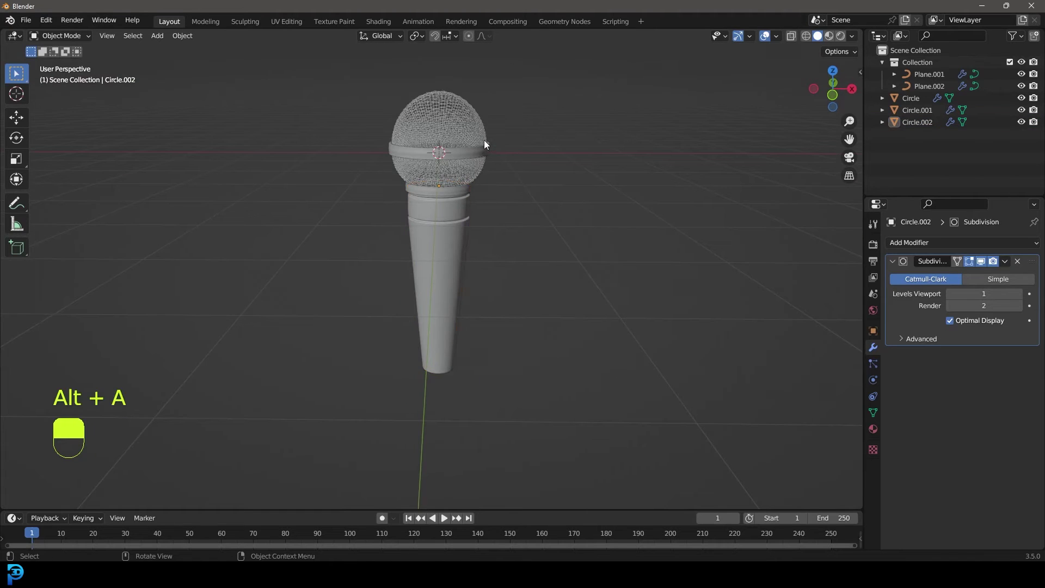
{"action": "key", "text": "KP_1"}
{"action": "key", "text": "shift+a"}
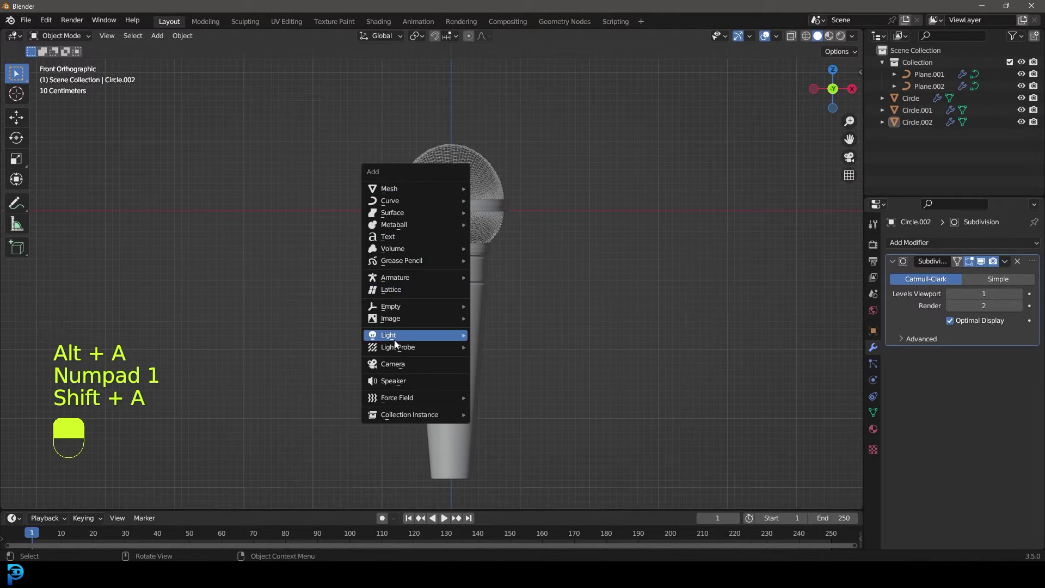
Add a camera and align it to the view framing the microphone head.
{"action": "key", "text": "KP_3"}
{"action": "key", "text": "g"}
{"action": "left_click_drag", "start_coordinate": [234, 317], "coordinate": [877, 246]}
{"action": "key", "text": "KP_0"}
Set Cycles on GPU Compute with 70 max samples and bring up saving the file.
{"action": "key", "text": "g"}
{"action": "key", "text": "g"}
{"action": "left_click_drag", "start_coordinate": [951, 237], "coordinate": [975, 245]}
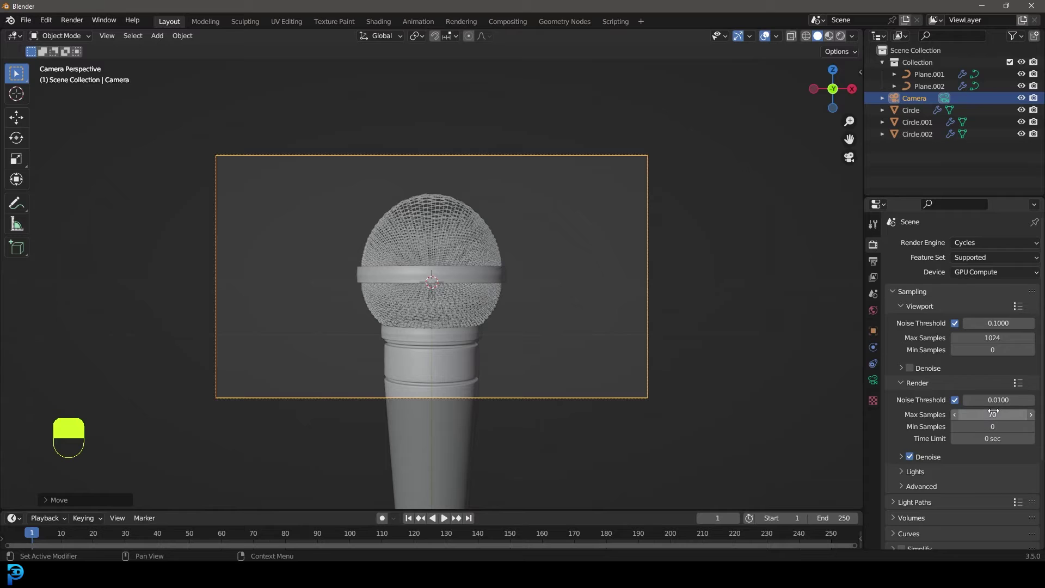
{"action": "key", "text": "ctrl+s"}
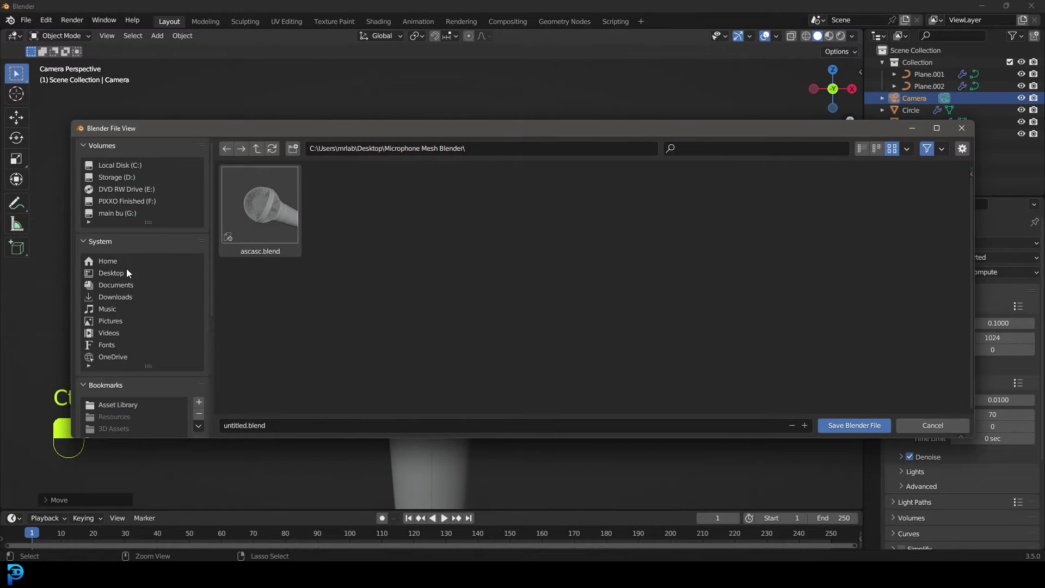
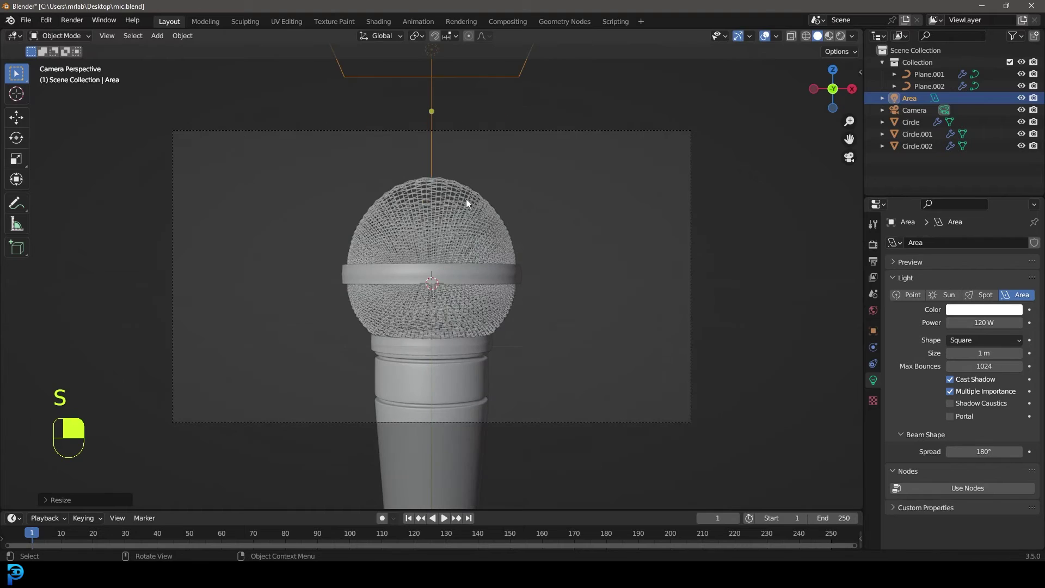
Show a live rendered viewport and light the world with a Nishita Sky Texture at strength 0.5.
{"action": "key", "text": "z"}
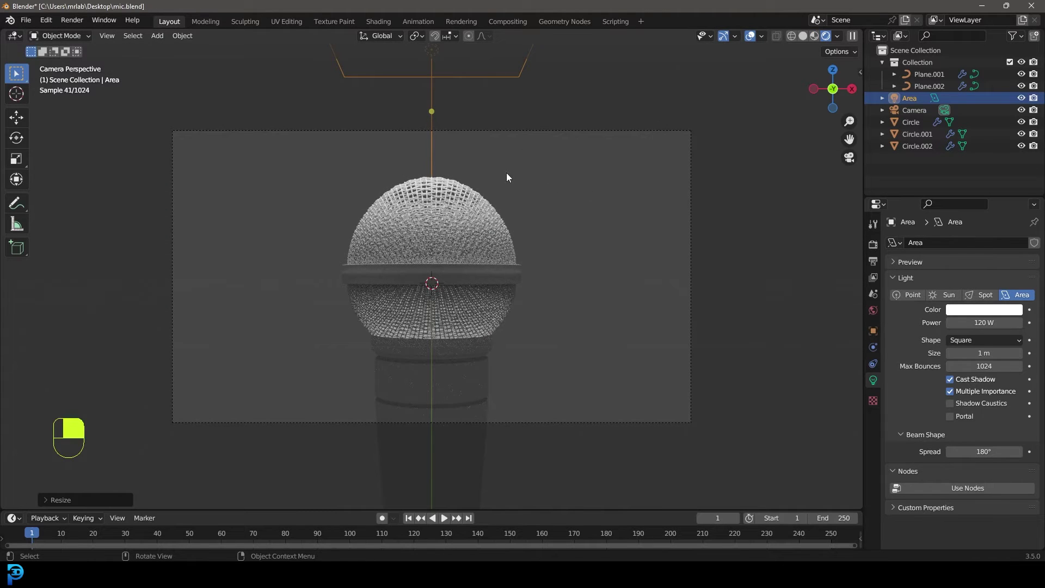
{"action": "key", "text": "ctrl+b"}
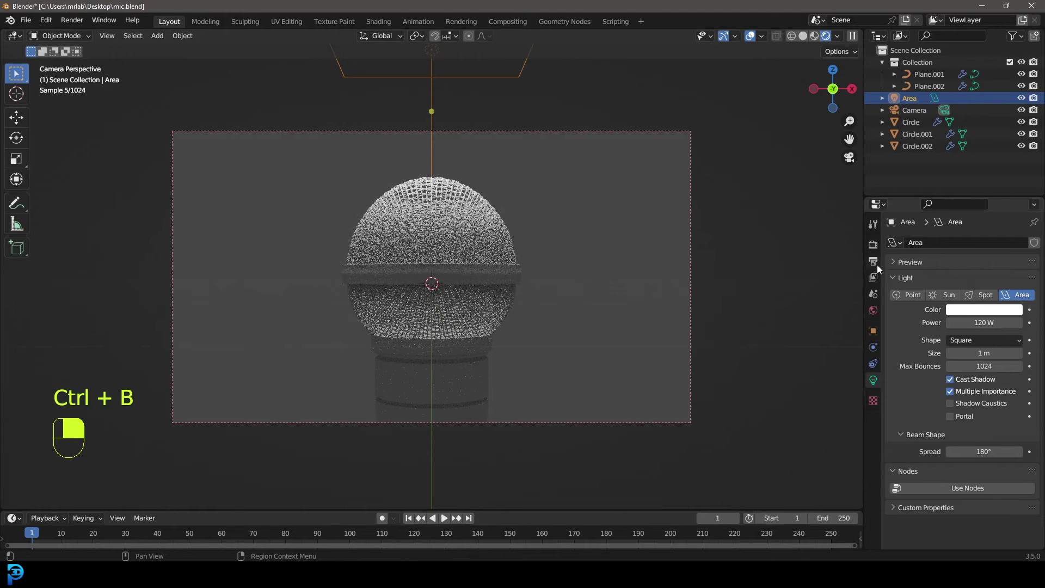
{"action": "middle_click", "coordinate": [878, 315]}
{"action": "left_click_drag", "start_coordinate": [878, 315], "coordinate": [946, 307]}
{"action": "right_click", "coordinate": [946, 307]}
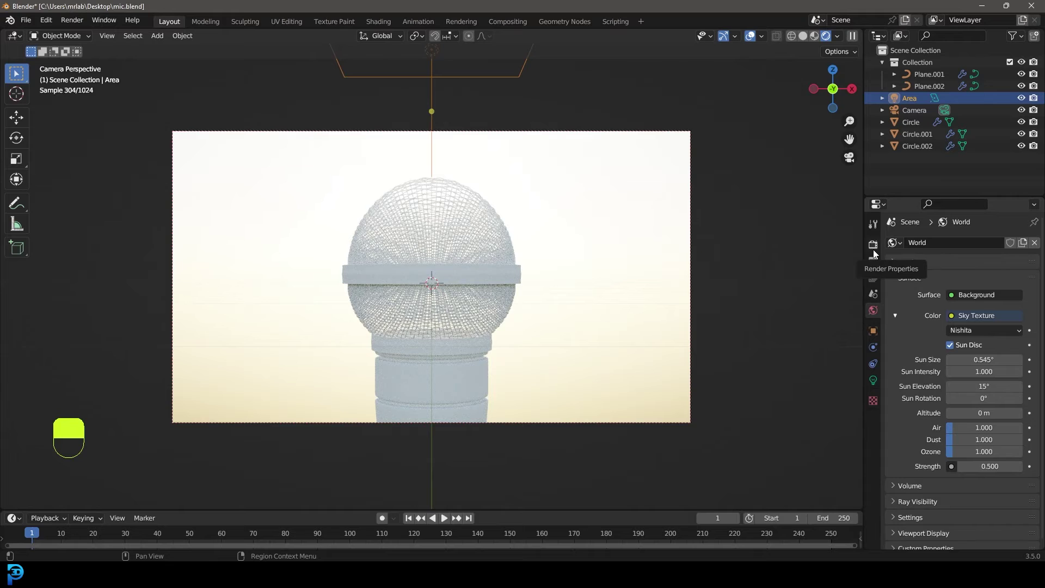
Enable Transparent film, frame the microphone larger in the camera view and select Plane.001.
{"action": "left_click_drag", "start_coordinate": [877, 247], "coordinate": [903, 478]}
{"action": "left_click_drag", "start_coordinate": [911, 449], "coordinate": [880, 415]}
{"action": "key", "text": "alt+a"}
{"action": "left_click_drag", "start_coordinate": [881, 416], "coordinate": [952, 296]}
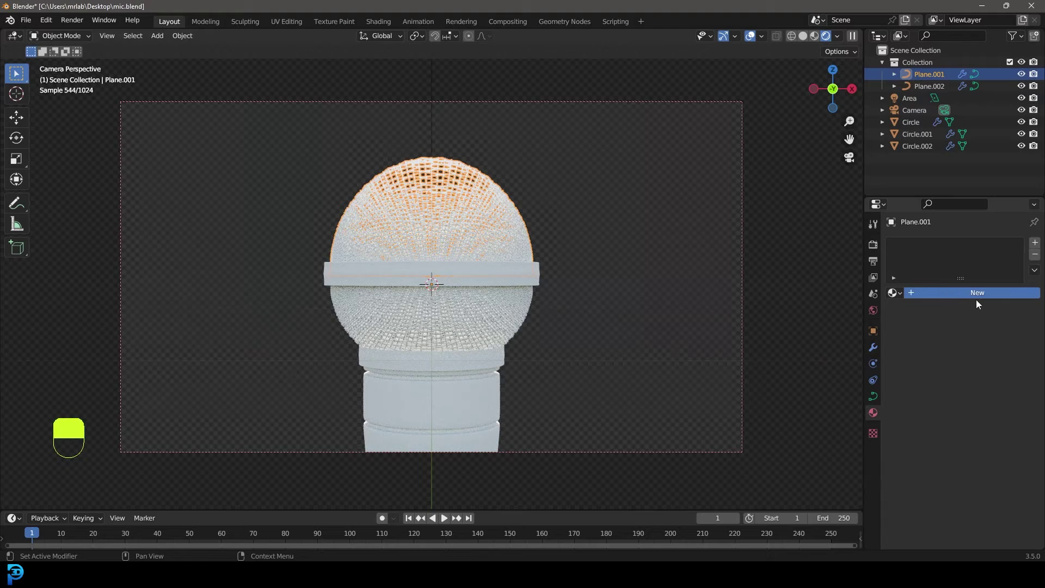
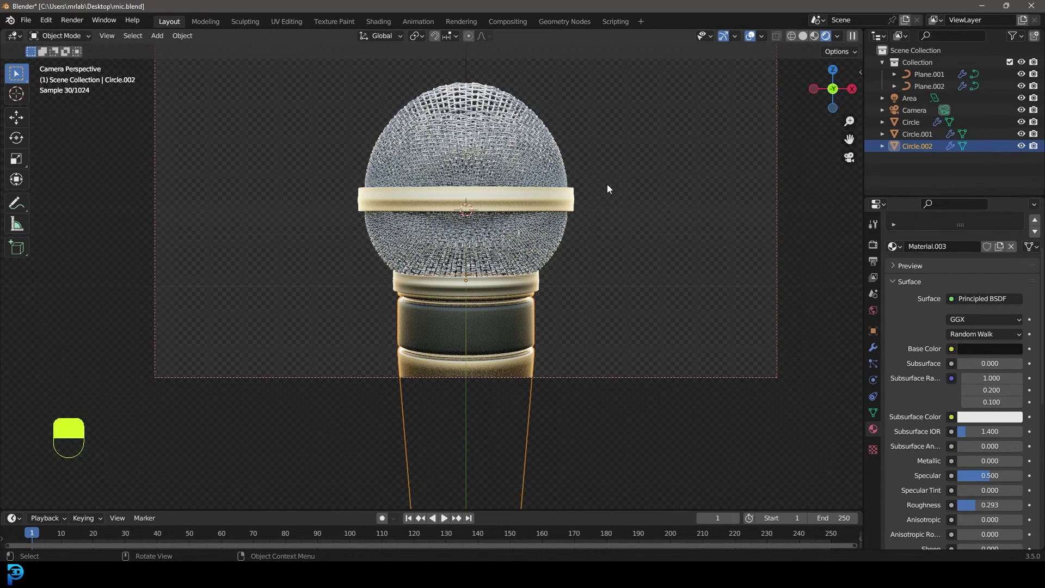
Deselect everything to judge the silvery grille, cream bands and glossy black handle in the render.
{"action": "key", "text": "alt+a"}
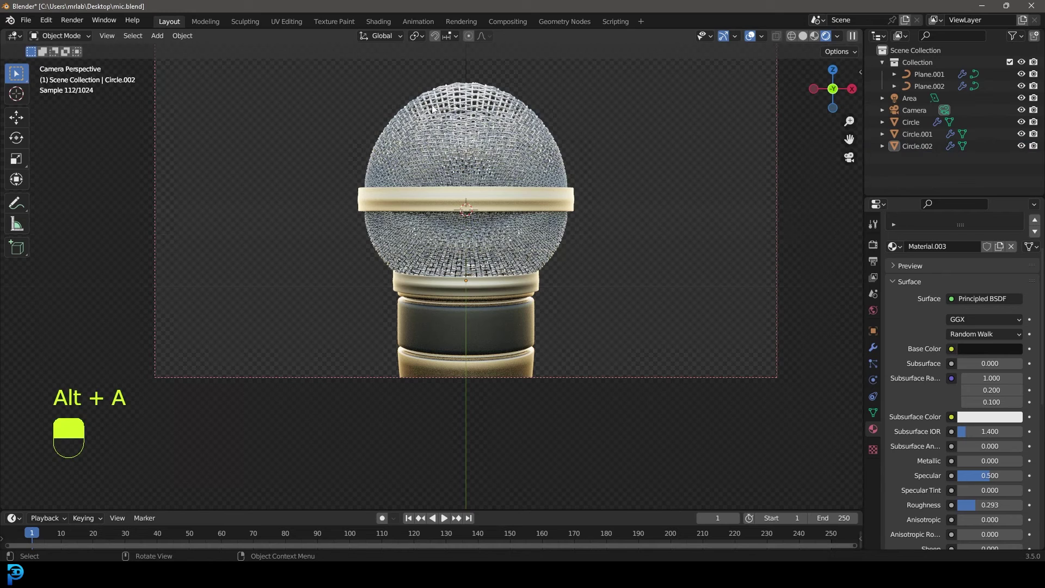